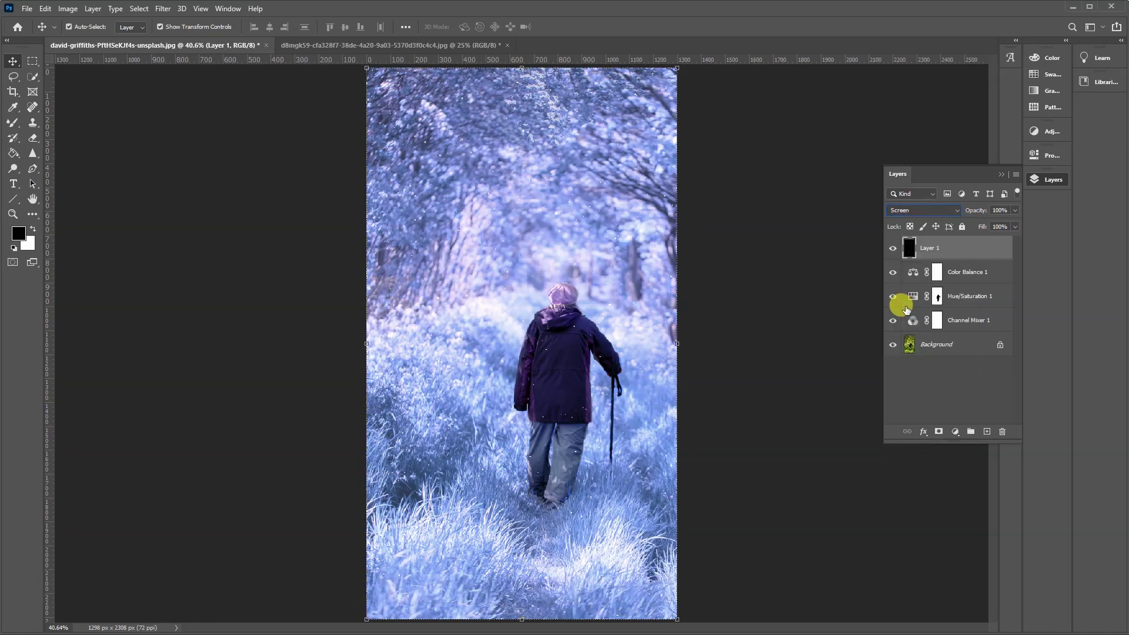
- Scale the snow layer copy to about 139%, commit it, and duplicate it again with Ctrl+J
{"action": "key", "text": "ctrl+j"}
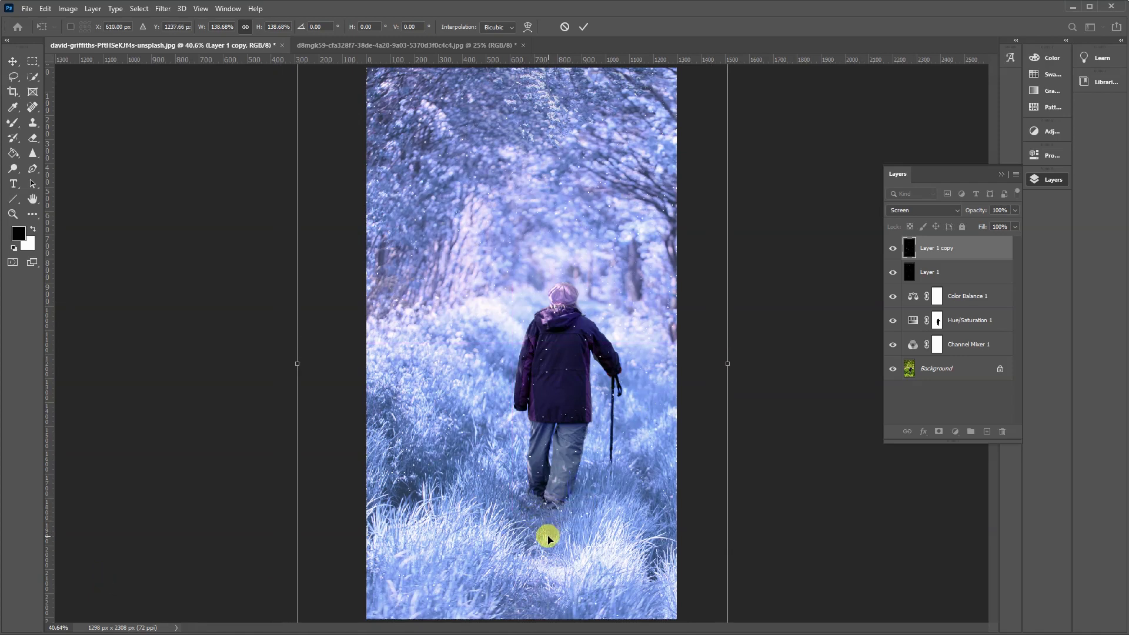
{"action": "key", "text": "ctrl+j"}
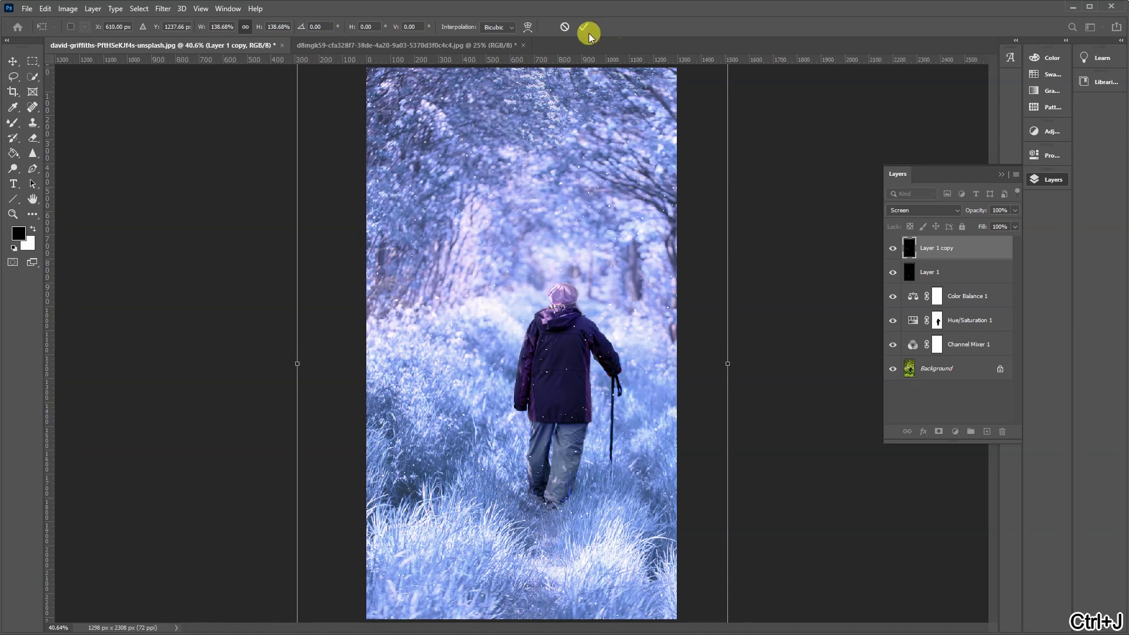
{"action": "key", "text": "ctrl+j"}
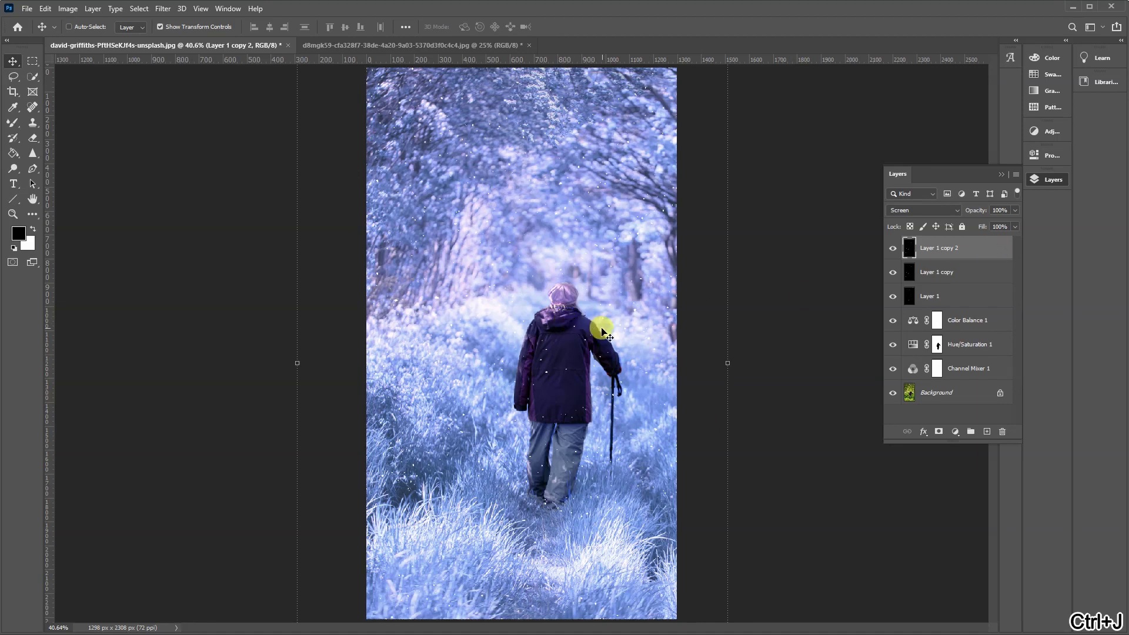